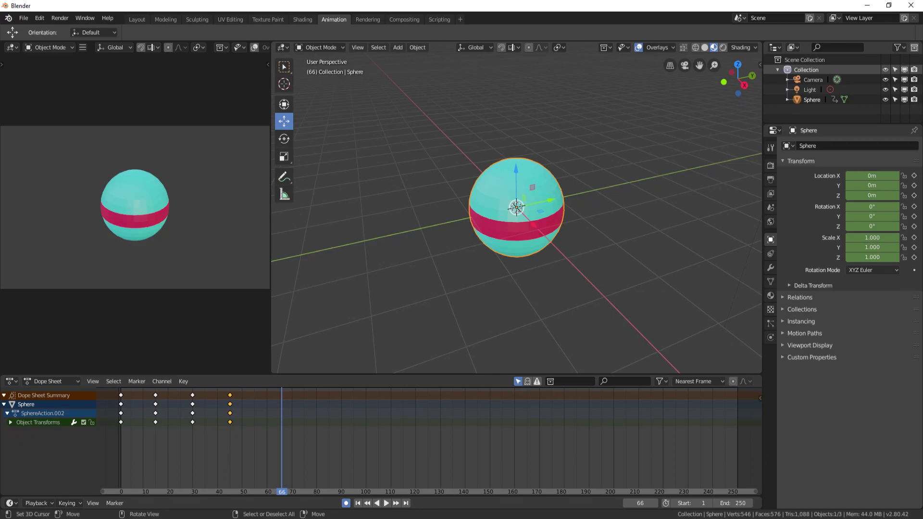
{"action": "left_click_drag", "start_coordinate": [672, 92], "coordinate": [396, 109]}
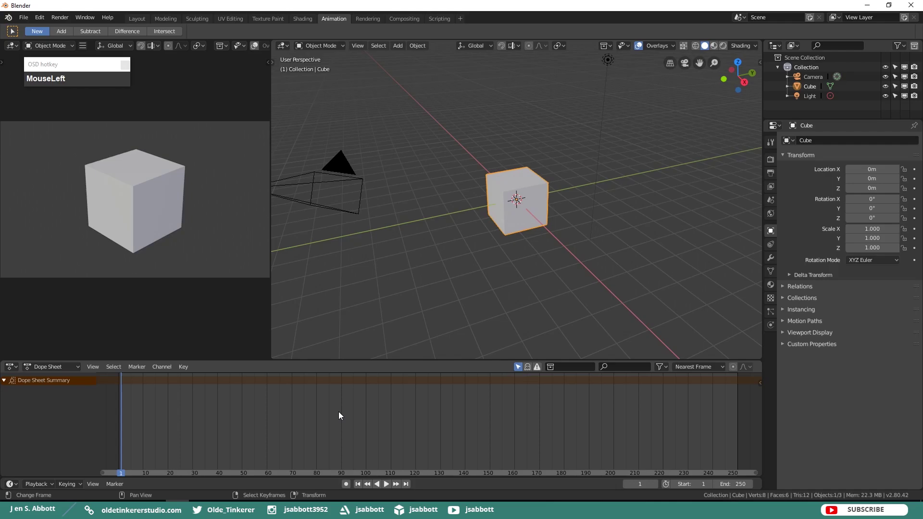
{"action": "scroll", "scroll_direction": "down", "scroll_amount": 3}
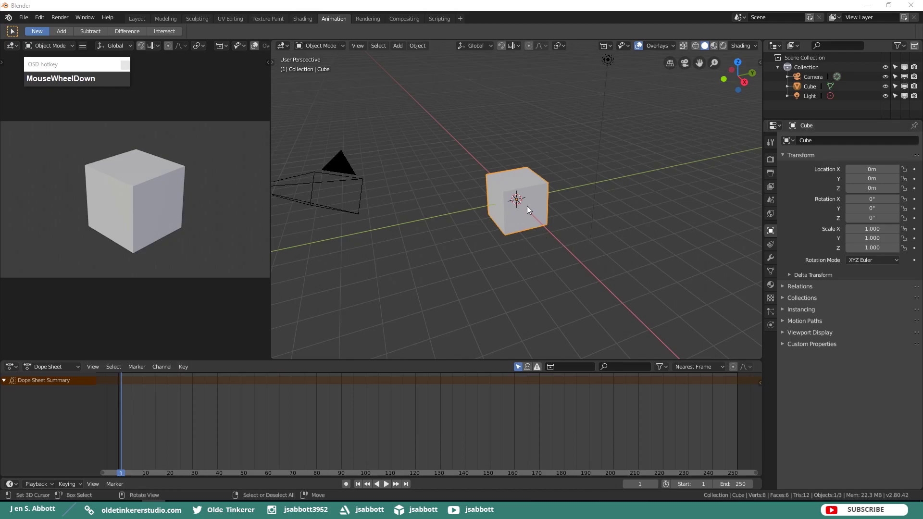
Select the cube and insert a LocRotScale keyframe at frame 1.
{"action": "left_click", "coordinate": [543, 189]}
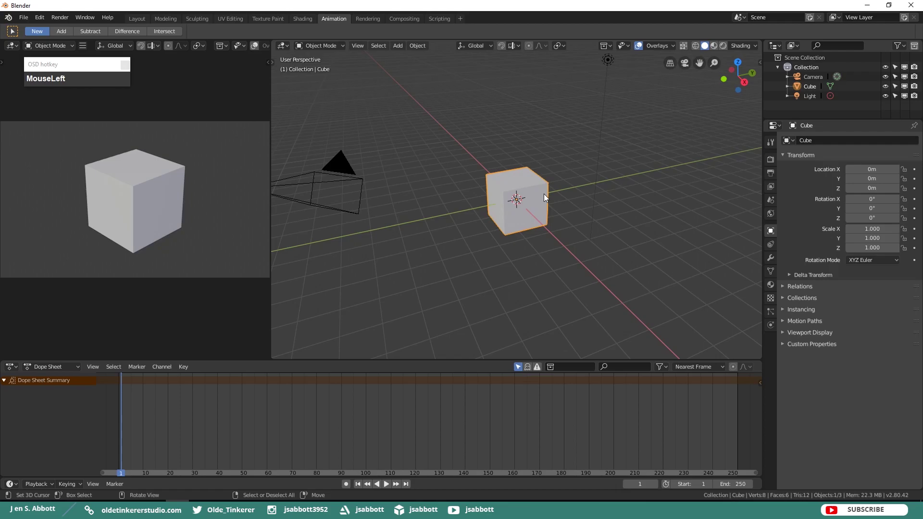
{"action": "key", "text": "i"}
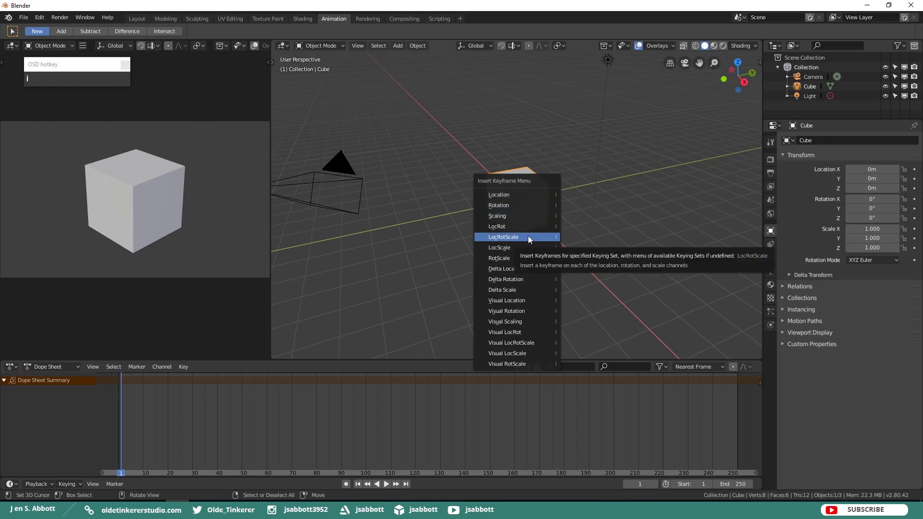
{"action": "left_click", "coordinate": [532, 240]}
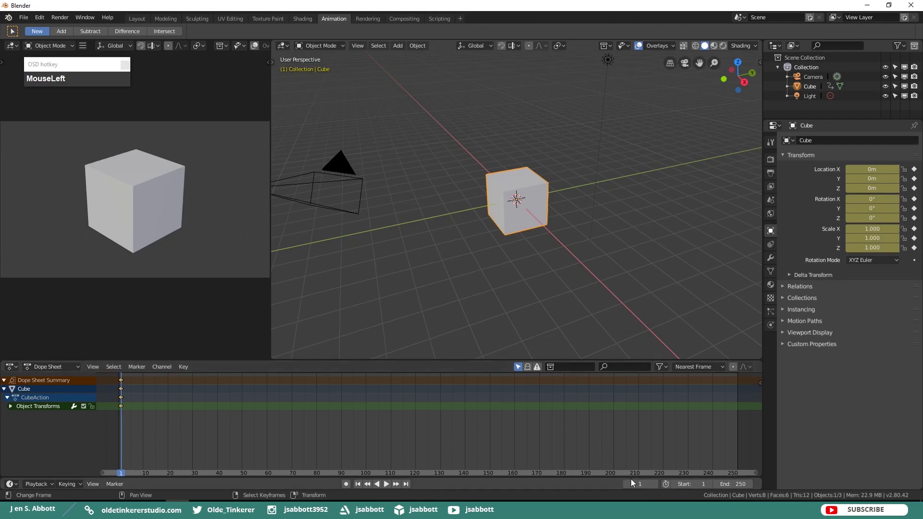
Jump to frame 20 and slide the cube about 5.3 m along X.
{"action": "key", "text": "KP_2"}
{"action": "key", "text": "KP_0"}
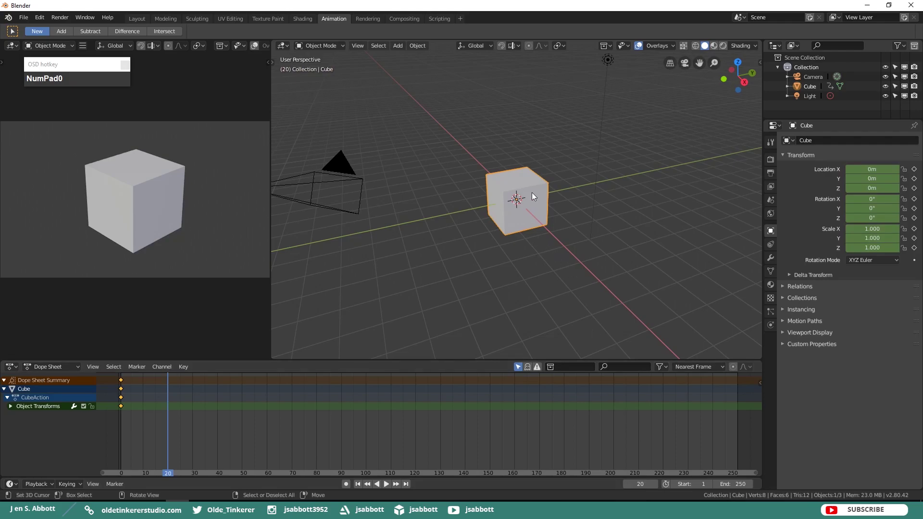
{"action": "right_click", "coordinate": [538, 198]}
{"action": "key", "text": "g"}
{"action": "key", "text": "x"}
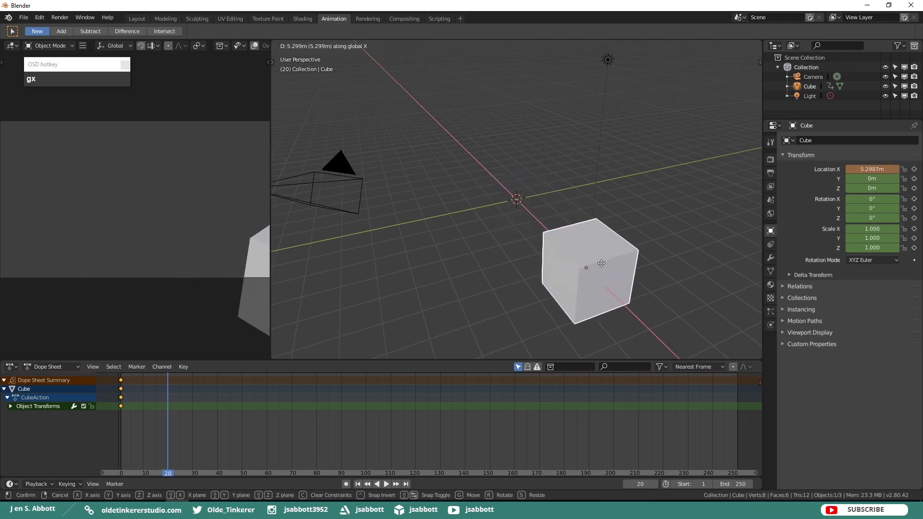
{"action": "left_click", "coordinate": [606, 269]}
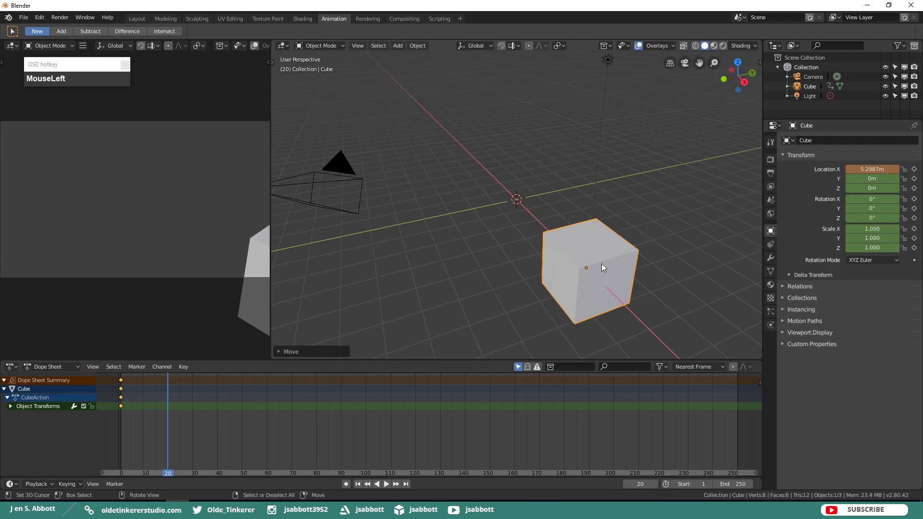
Insert a LocRotScale keyframe for the moved cube at frame 20.
{"action": "key", "text": "i"}
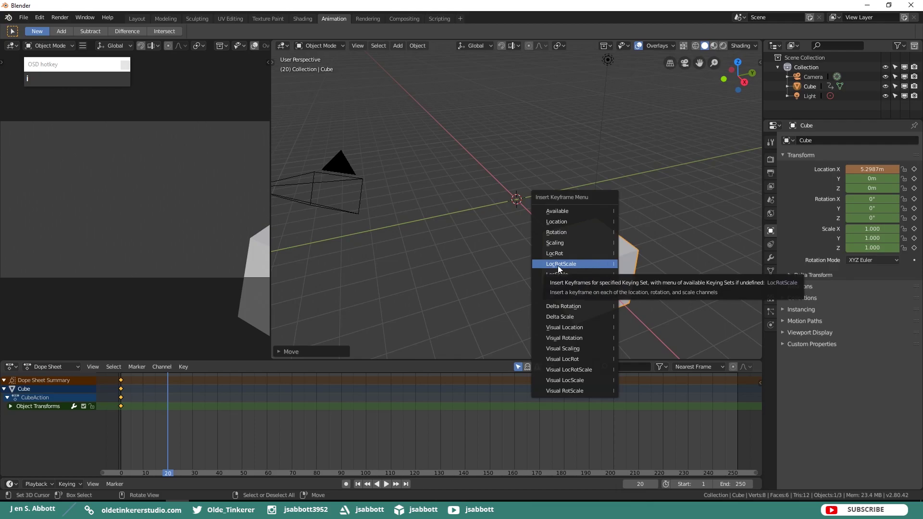
{"action": "left_click", "coordinate": [562, 271]}
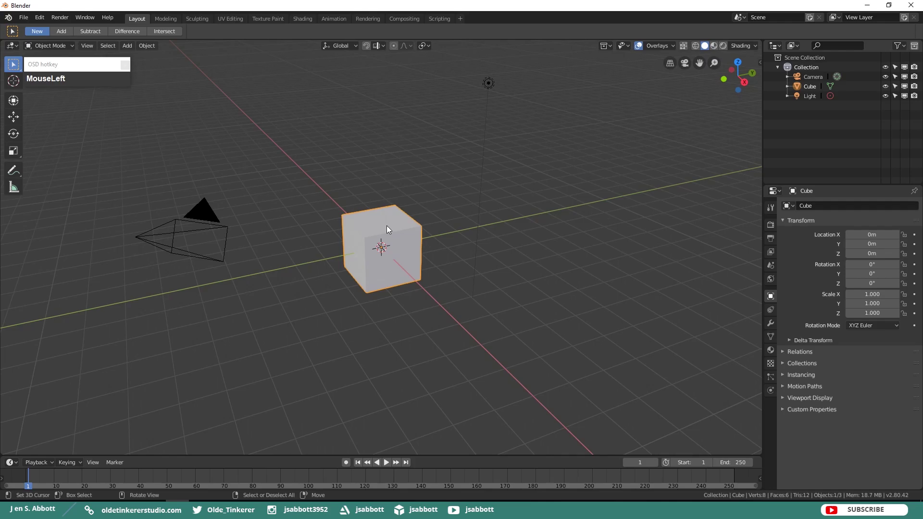
Delete the default cube and bring up the Add menu for a UV sphere.
{"action": "key", "text": "x"}
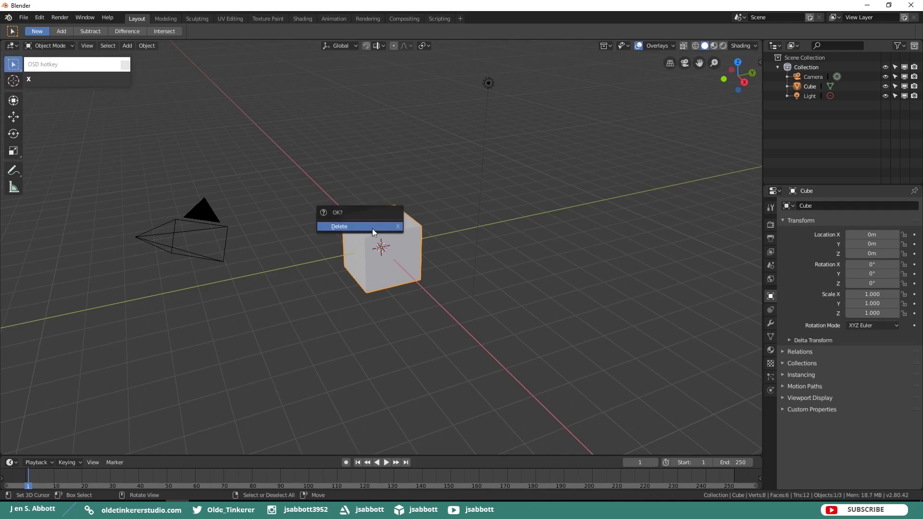
{"action": "left_click", "coordinate": [376, 232]}
{"action": "key", "text": "shift+a"}
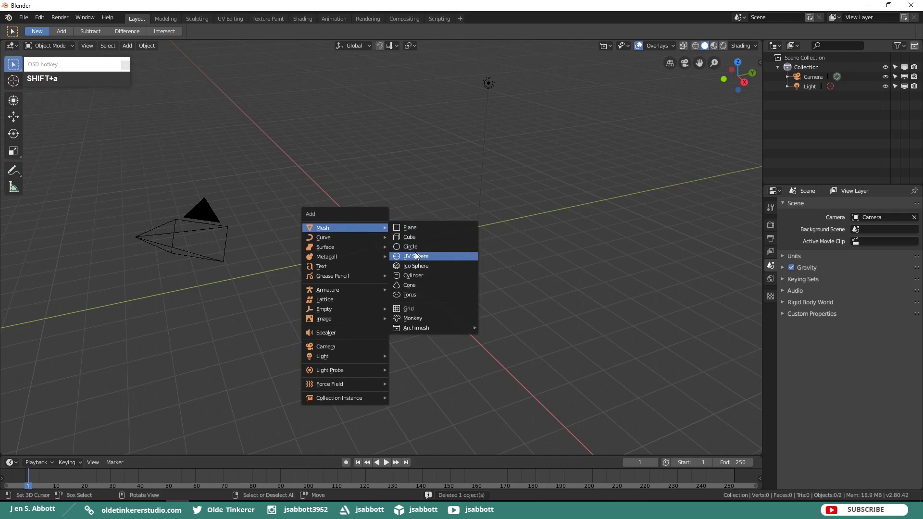
Set the sphere's base colour to turquoise, enter Edit Mode in front view with face select.
{"action": "left_click_drag", "start_coordinate": [420, 260], "coordinate": [808, 255]}
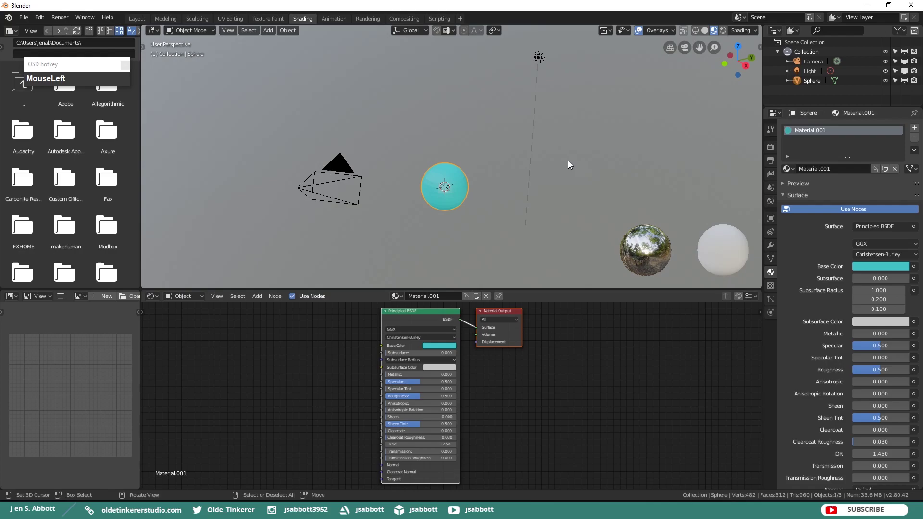
{"action": "key", "text": "KP_5"}
{"action": "key", "text": "KP_1"}
{"action": "scroll", "scroll_direction": "up", "scroll_amount": 3}
{"action": "left_click_drag", "start_coordinate": [539, 193], "coordinate": [533, 136]}
{"action": "key", "text": "Tab"}
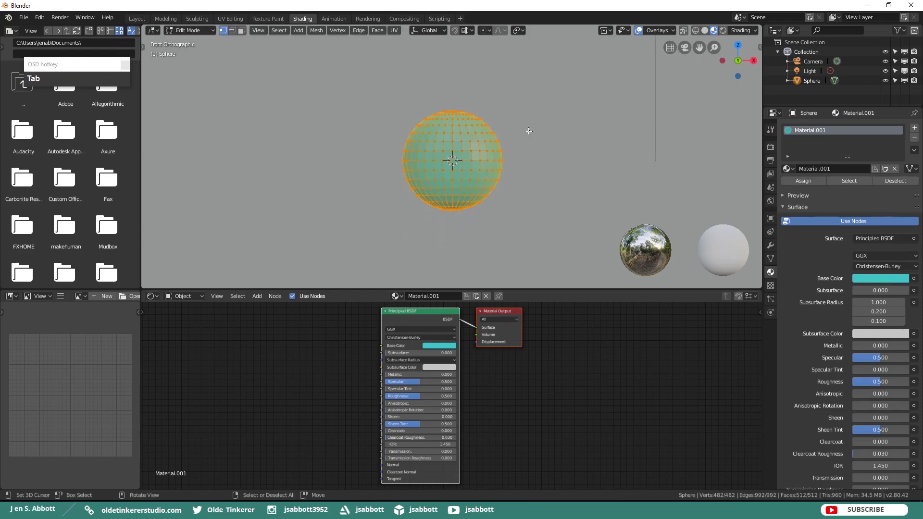
{"action": "left_click", "coordinate": [245, 35]}
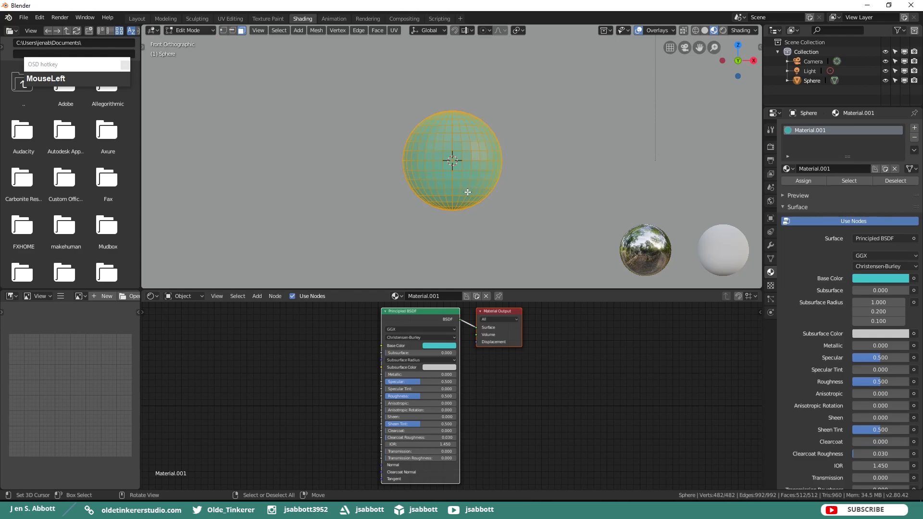
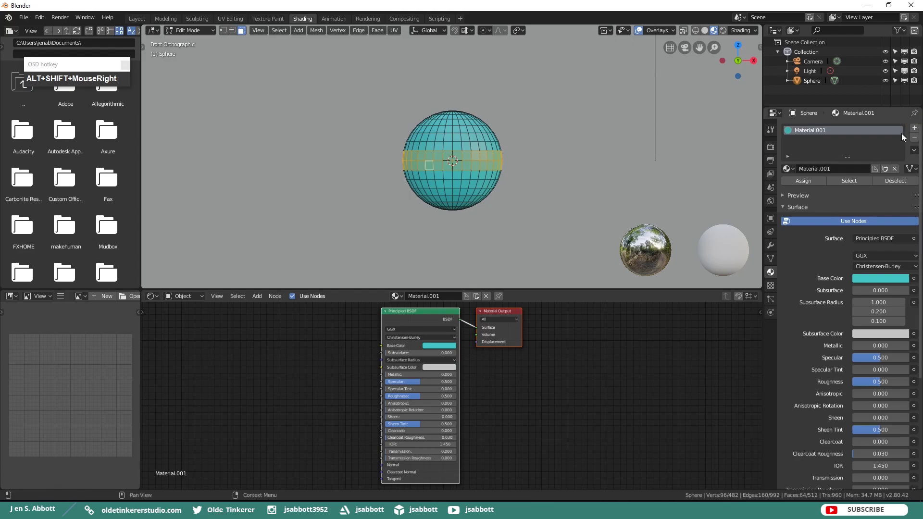
Switch the viewport and camera preview to LookDev shading, then return to Object Mode.
{"action": "left_click_drag", "start_coordinate": [920, 130], "coordinate": [870, 228]}
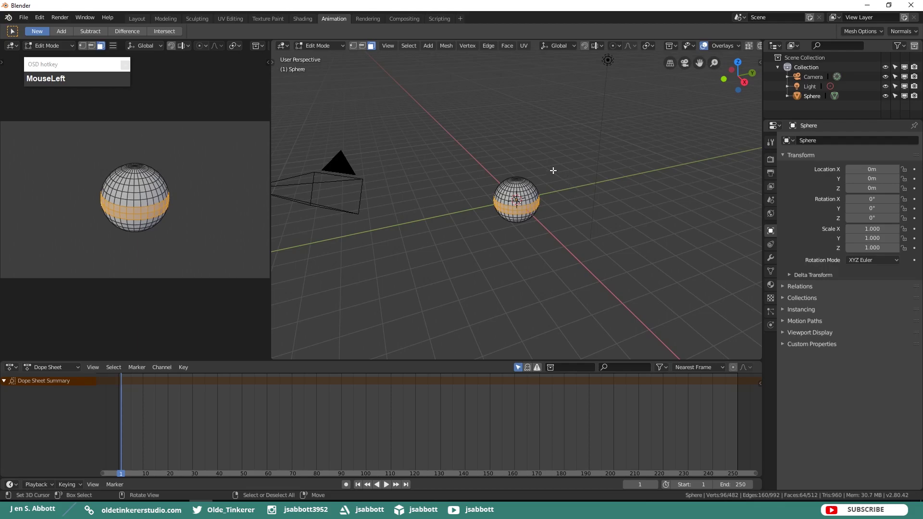
{"action": "key", "text": "z"}
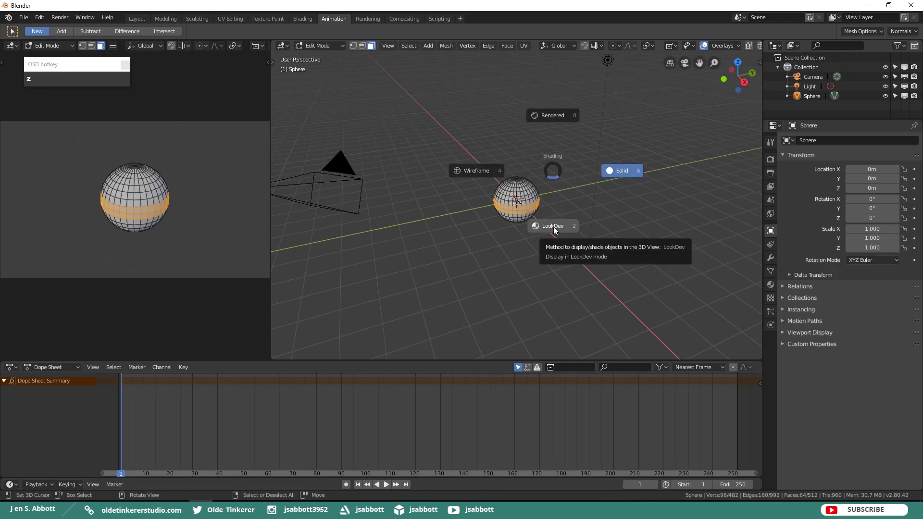
{"action": "left_click", "coordinate": [558, 231]}
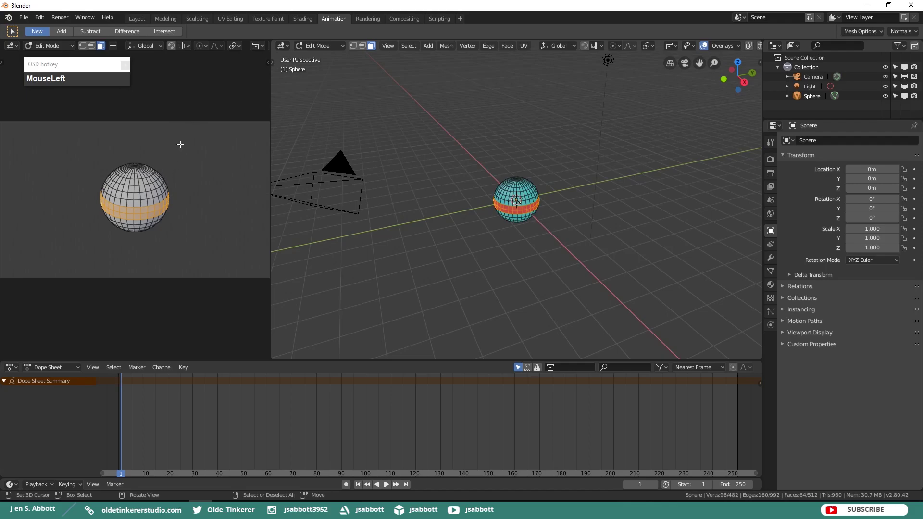
{"action": "key", "text": "z"}
{"action": "left_click", "coordinate": [179, 227]}
{"action": "key", "text": "Tab"}
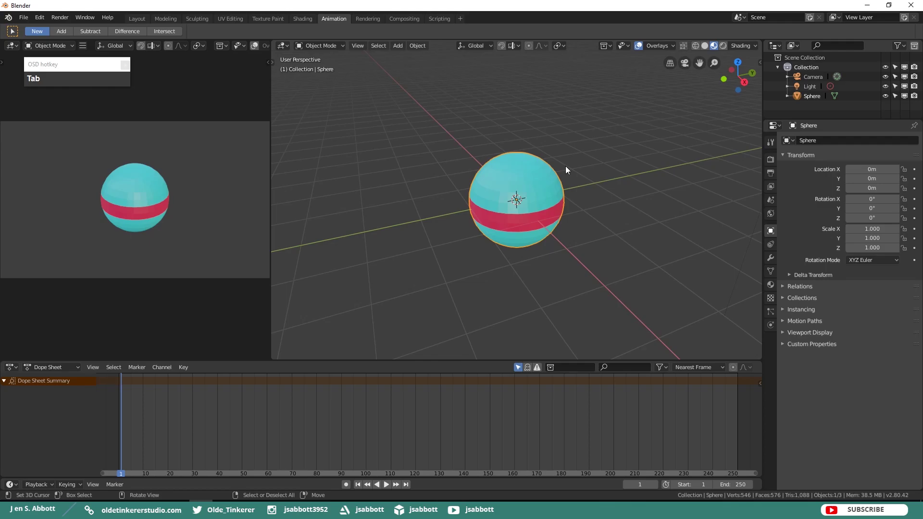
Move the sphere straight up to about Z 2.483 m.
{"action": "key", "text": "i"}
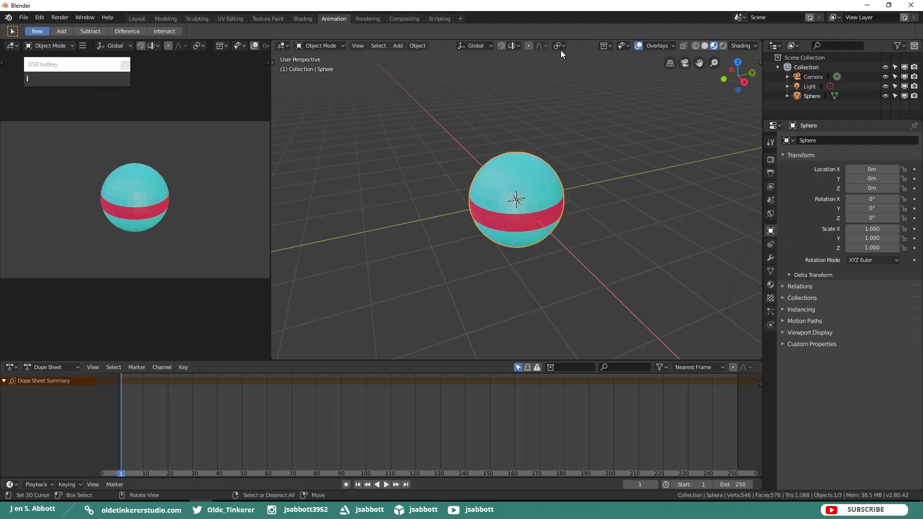
{"action": "left_click", "coordinate": [555, 142]}
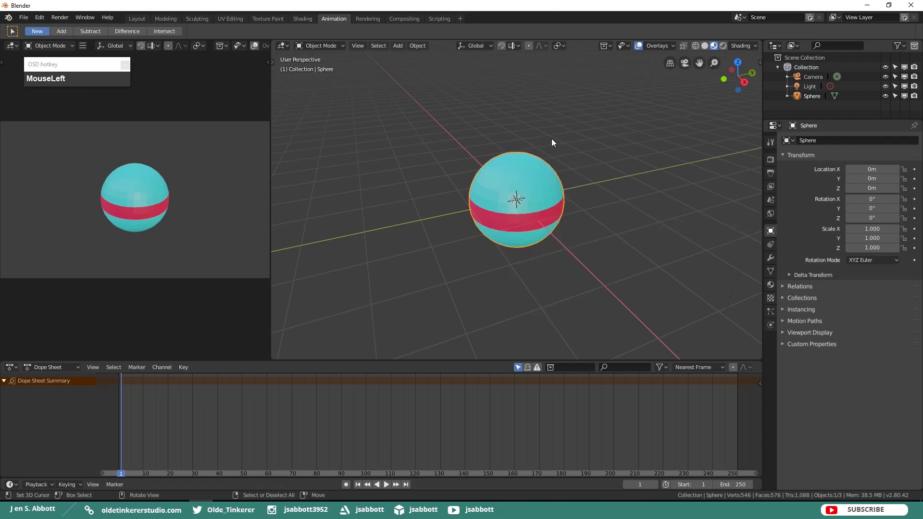
{"action": "key", "text": "t"}
Insert a LocRotScale keyframe for the raised sphere at frame 1 and advance toward frame 30.
{"action": "left_click_drag", "start_coordinate": [292, 121], "coordinate": [568, 441]}
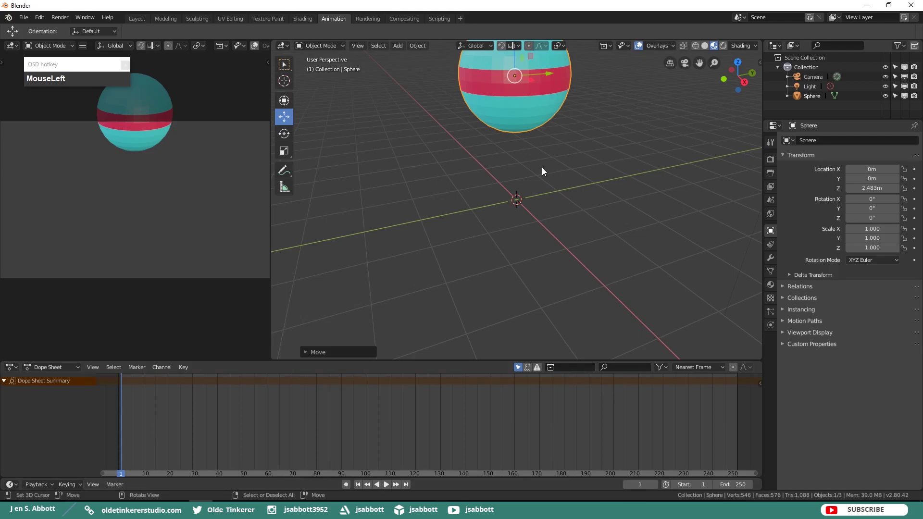
{"action": "key", "text": "i"}
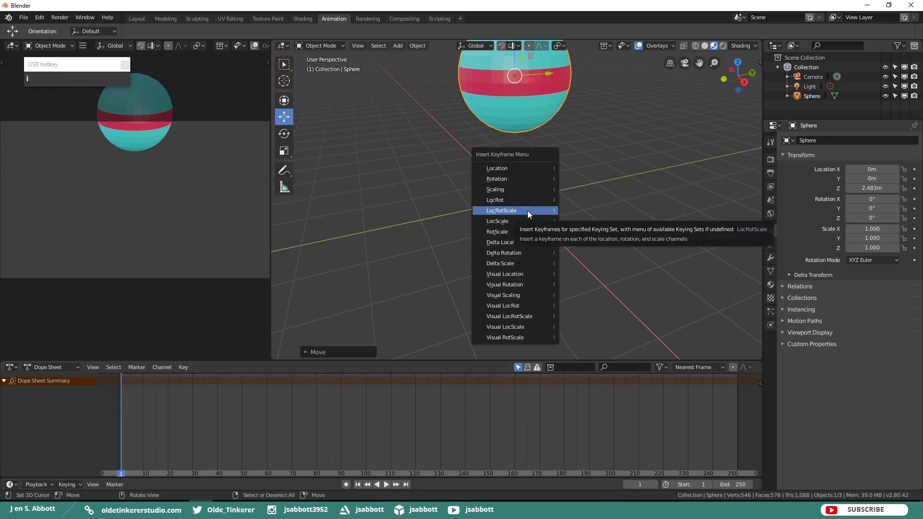
{"action": "left_click", "coordinate": [531, 214]}
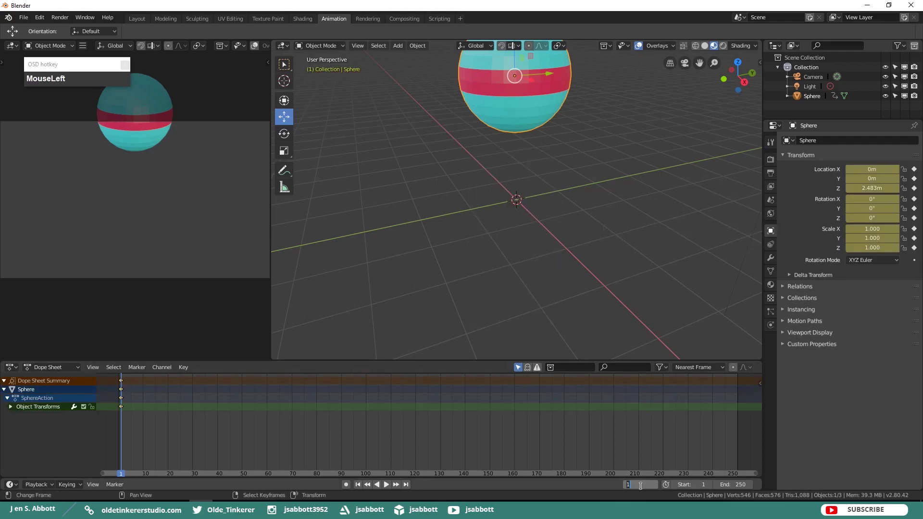
{"action": "key", "text": "KP_3"}
At frame 30 lower the sphere to the ground and squash its height to about 0.57, ready to keyframe.
{"action": "key", "text": "KP_0"}
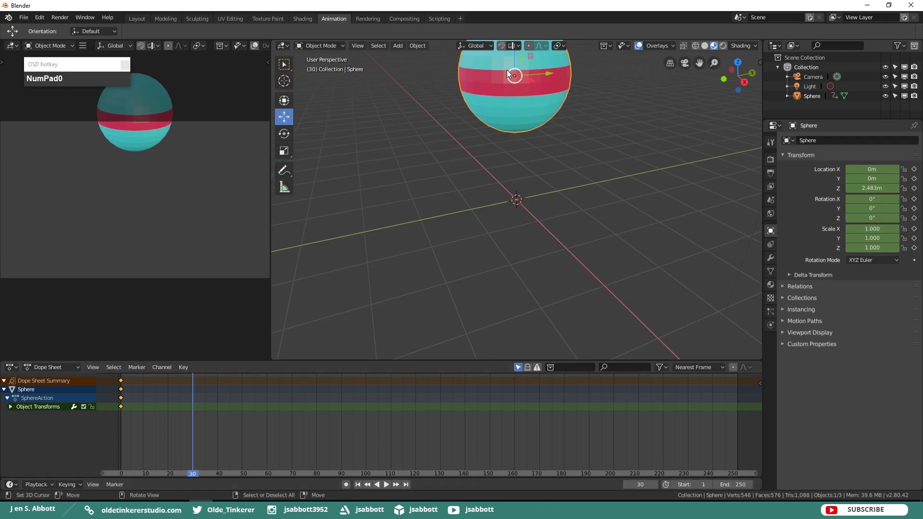
{"action": "left_click_drag", "start_coordinate": [517, 54], "coordinate": [536, 170]}
{"action": "key", "text": "s"}
{"action": "key", "text": "z"}
{"action": "left_click", "coordinate": [558, 167]}
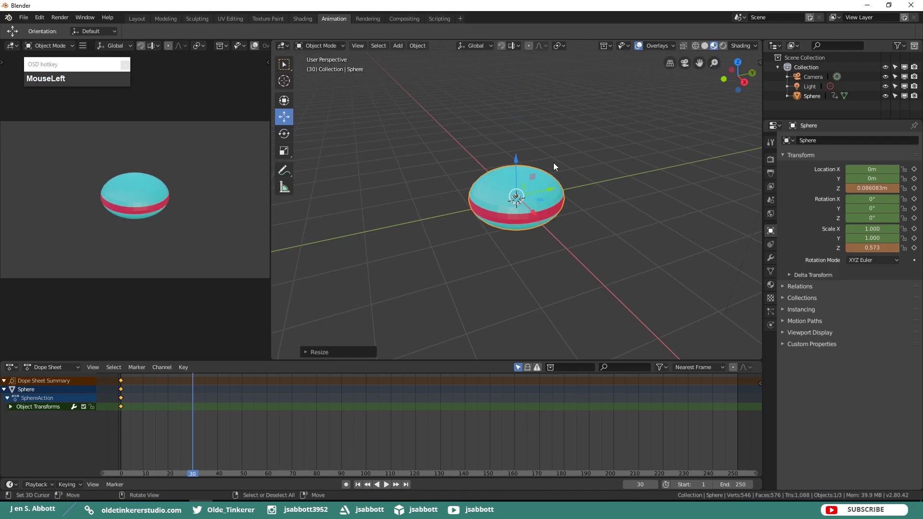
{"action": "key", "text": "i"}
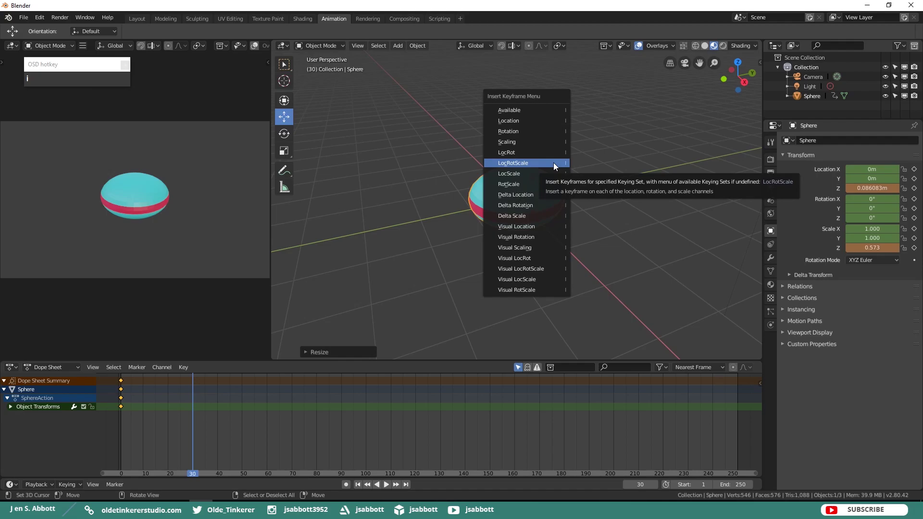
Key frame 30, then duplicate the frame-1 keyframes to frame 60 in the Dope Sheet.
{"action": "left_click_drag", "start_coordinate": [557, 166], "coordinate": [558, 167]}
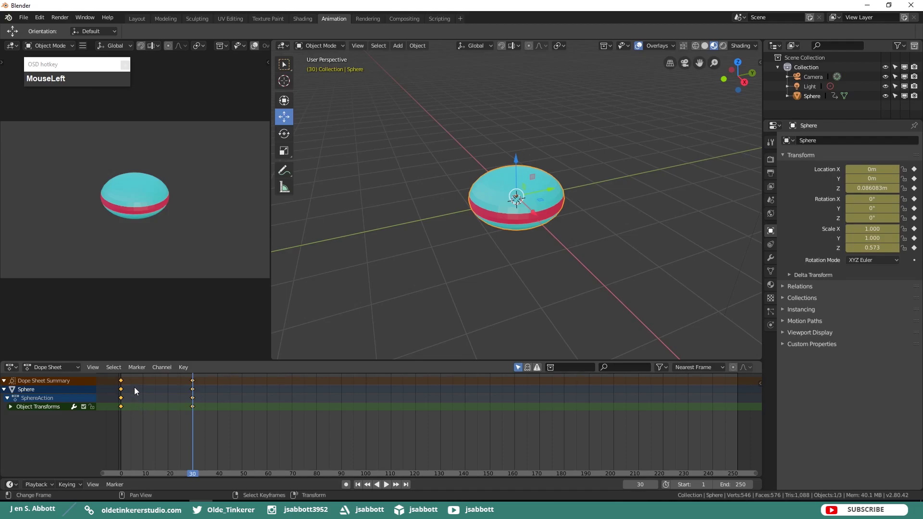
{"action": "right_click", "coordinate": [125, 384]}
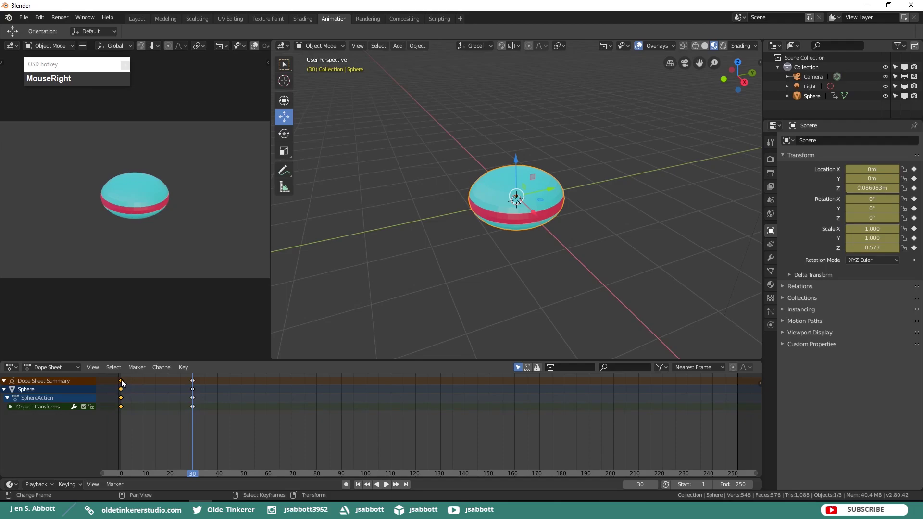
{"action": "key", "text": "shift+d"}
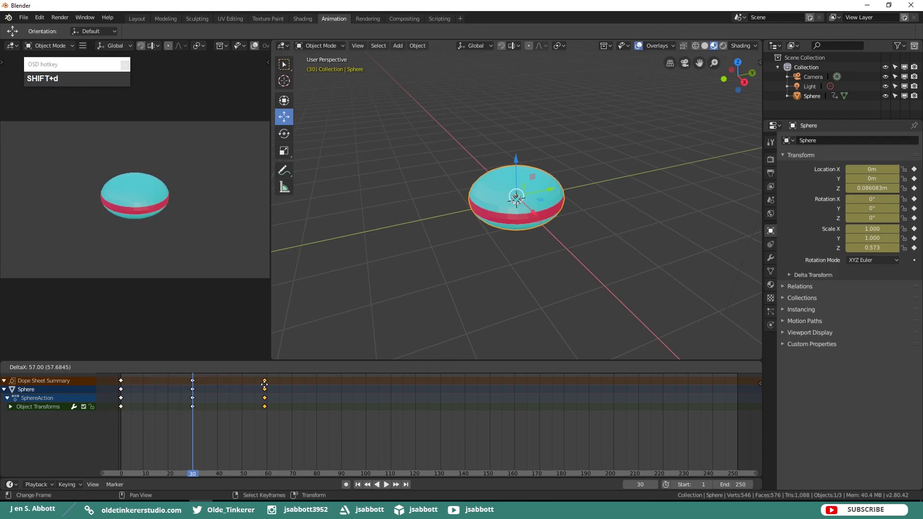
{"action": "left_click", "coordinate": [270, 389]}
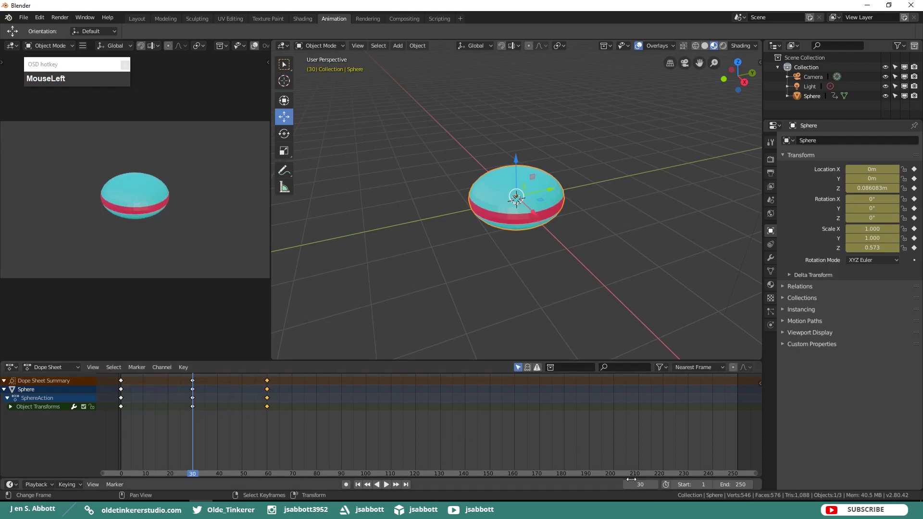
Return to frame 1 and play the bounce-and-squash animation.
{"action": "key", "text": "KP_1"}
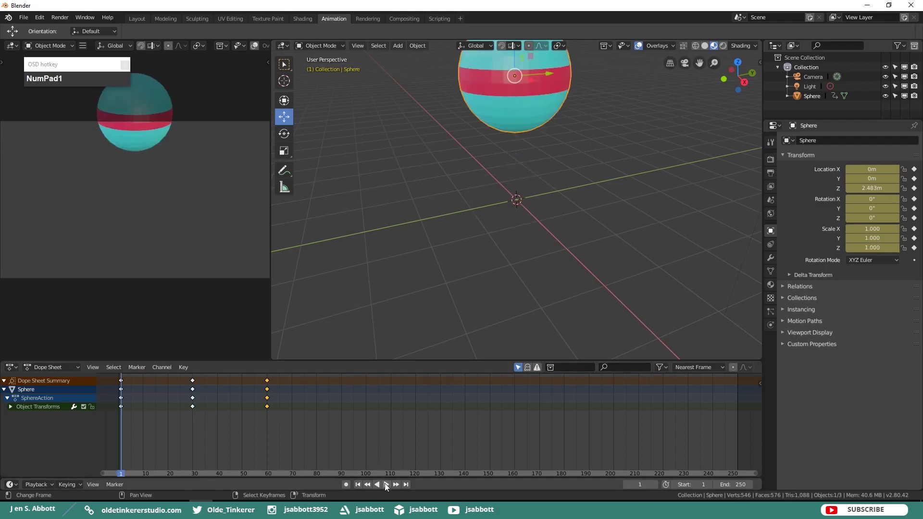
{"action": "left_click", "coordinate": [389, 487]}
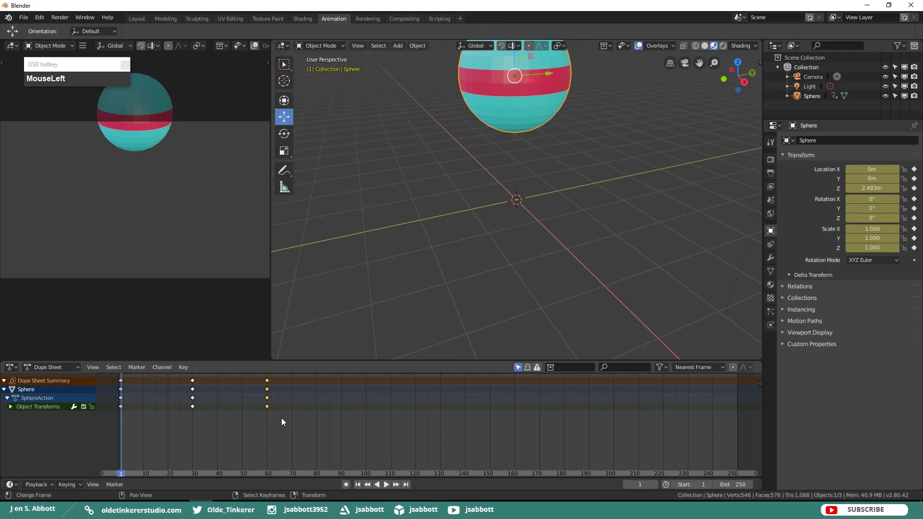
Delete every existing keyframe, then lower the sphere to about 0.2 m above the grid, auto-keyed at frame 1.
{"action": "key", "text": "a"}
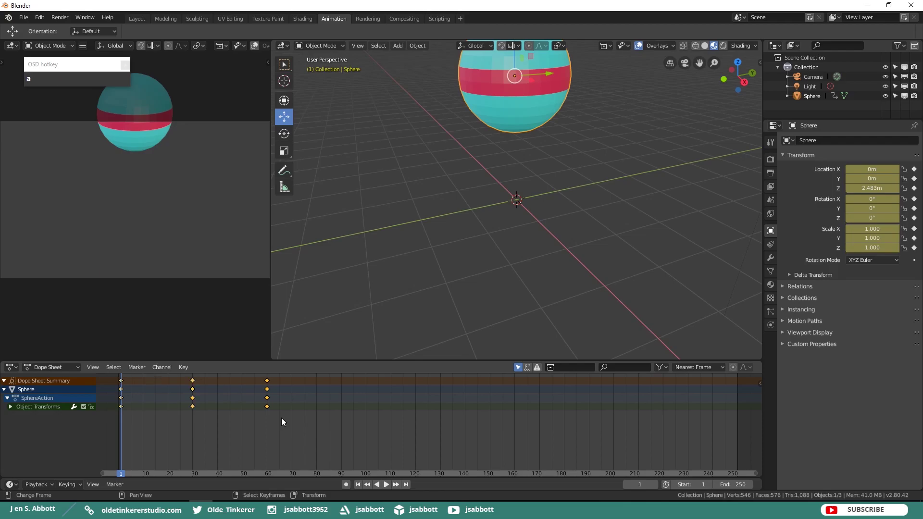
{"action": "key", "text": "x"}
{"action": "left_click_drag", "start_coordinate": [286, 422], "coordinate": [523, 179]}
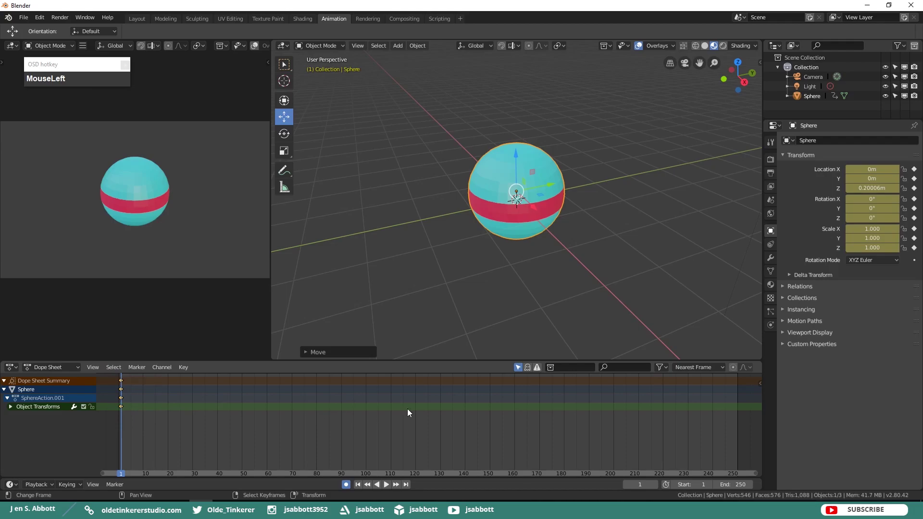
At frame 30, squash the sphere flat by scaling it along the Z axis only.
{"action": "key", "text": "KP_3"}
{"action": "key", "text": "KP_0"}
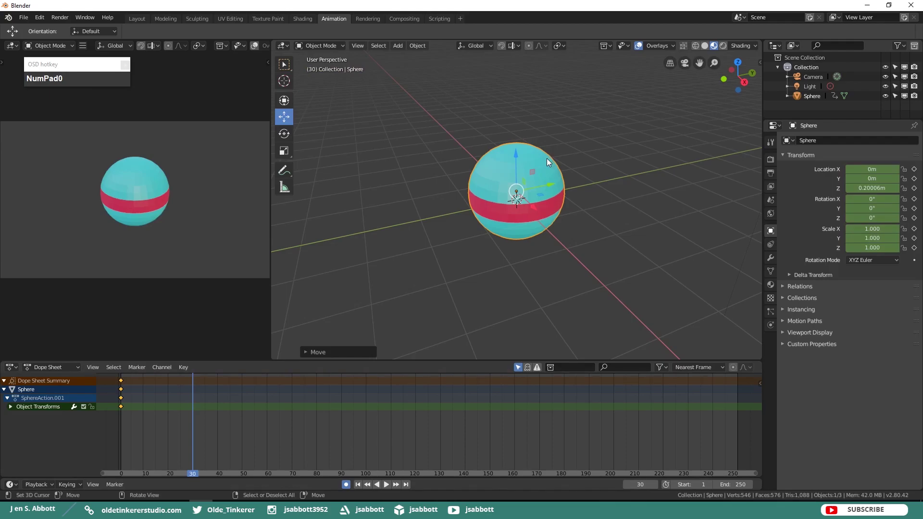
{"action": "key", "text": "s"}
{"action": "key", "text": "z"}
{"action": "left_click", "coordinate": [532, 182]}
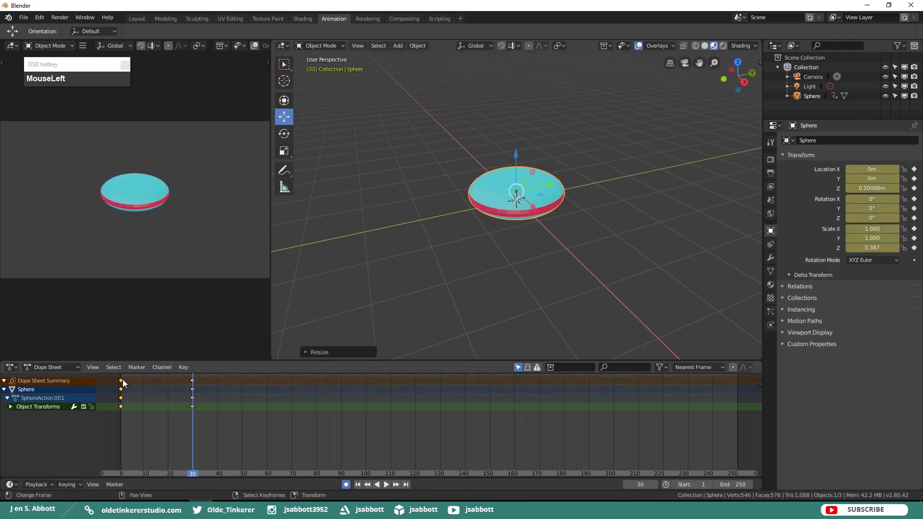
Duplicate the frame-1 keyframes and place the copy at frame 60.
{"action": "right_click", "coordinate": [123, 383]}
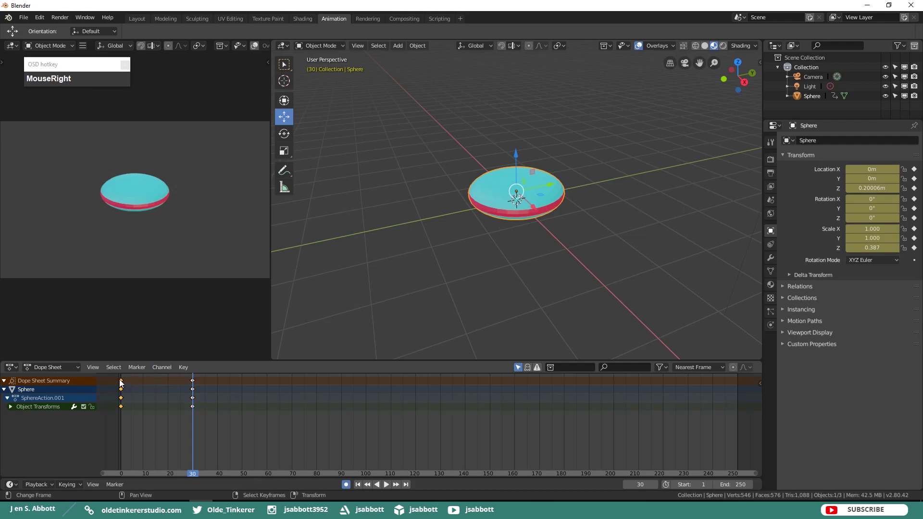
{"action": "key", "text": "shift+d"}
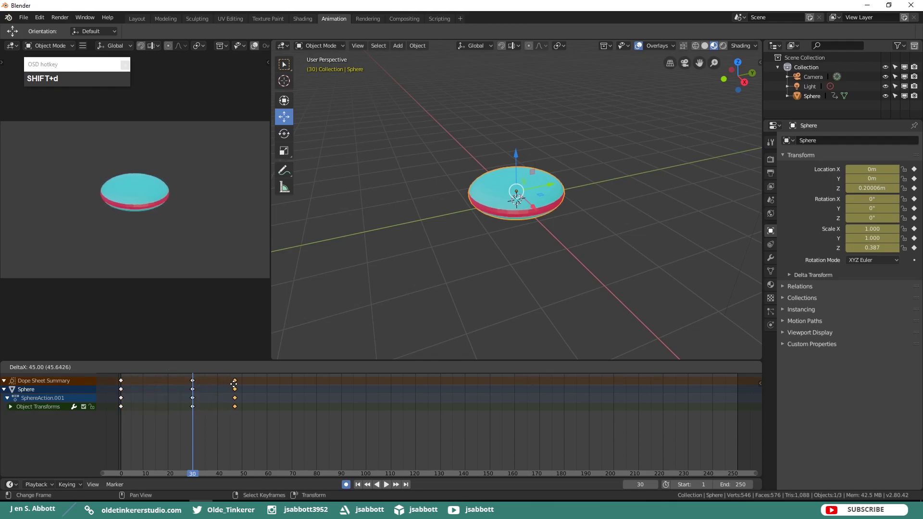
{"action": "left_click", "coordinate": [269, 387]}
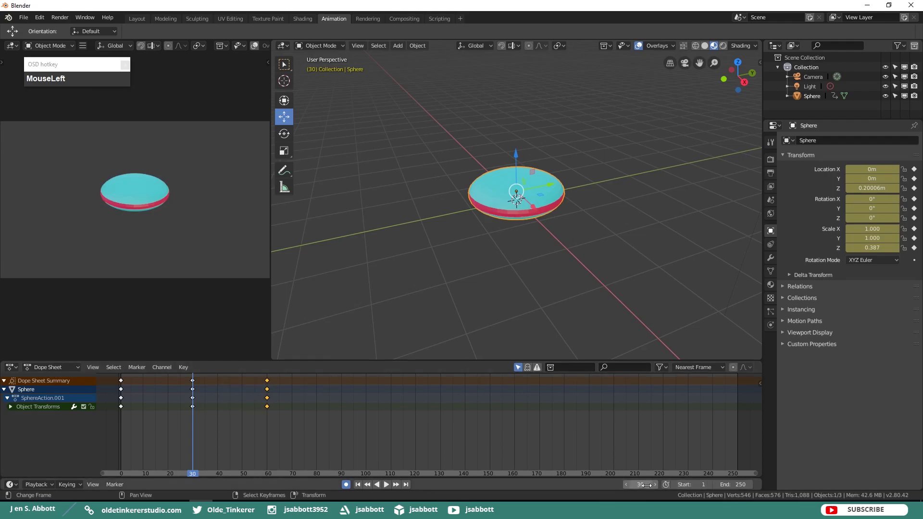
{"action": "key", "text": "KP_1"}
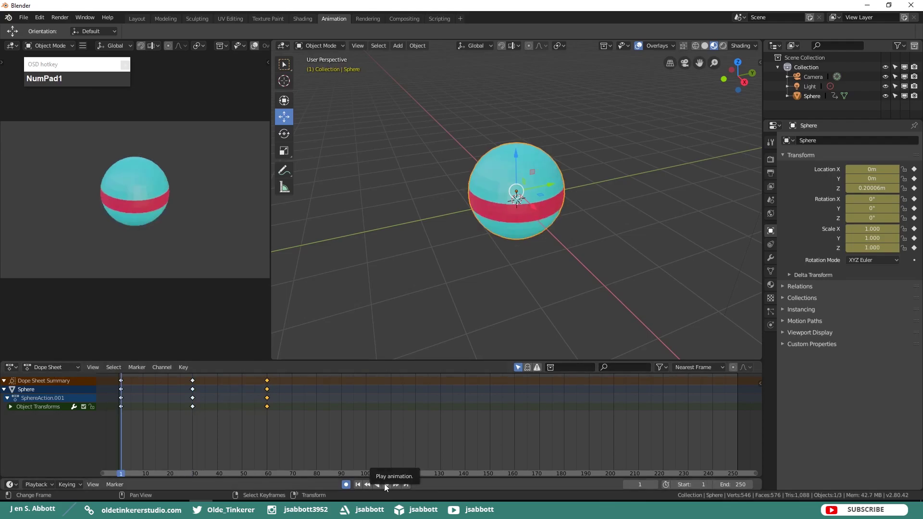
{"action": "left_click", "coordinate": [389, 487]}
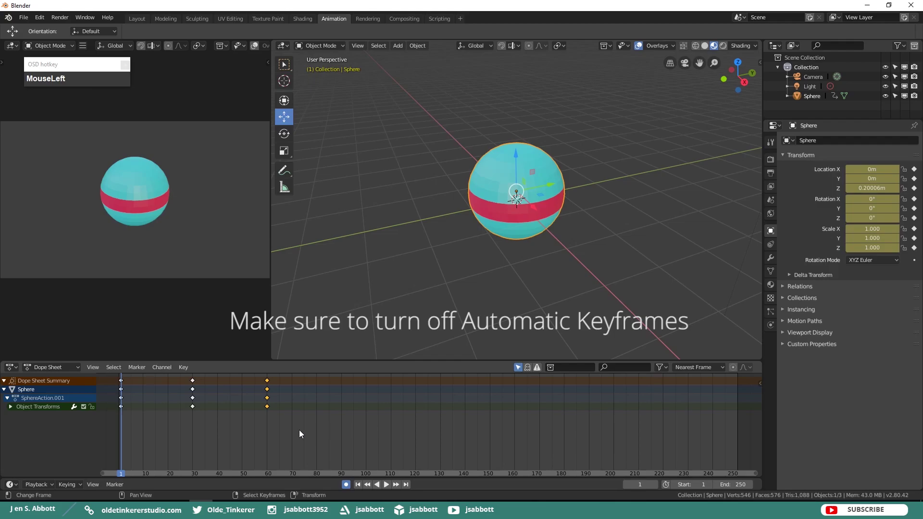
Delete all keyframes, reset the sphere to the origin and key its location, rotation and scale at frame 1.
{"action": "key", "text": "a"}
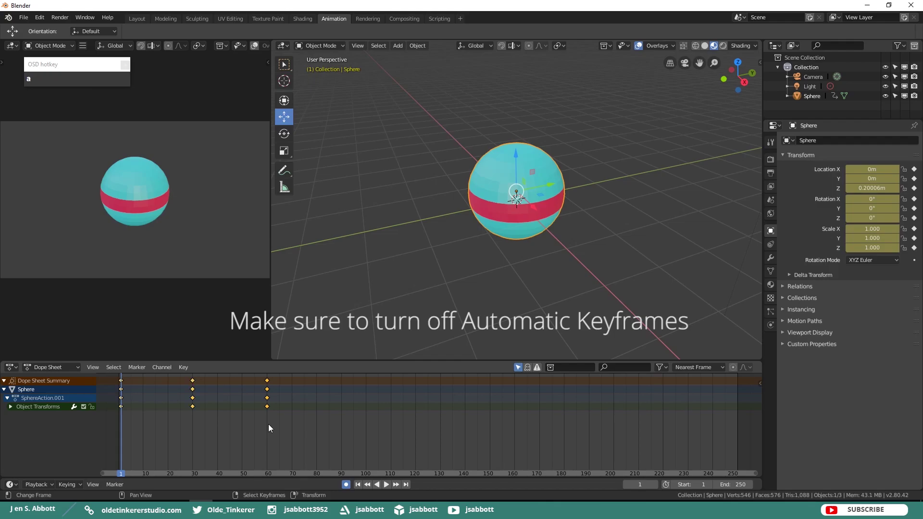
{"action": "key", "text": "x"}
{"action": "left_click", "coordinate": [272, 428]}
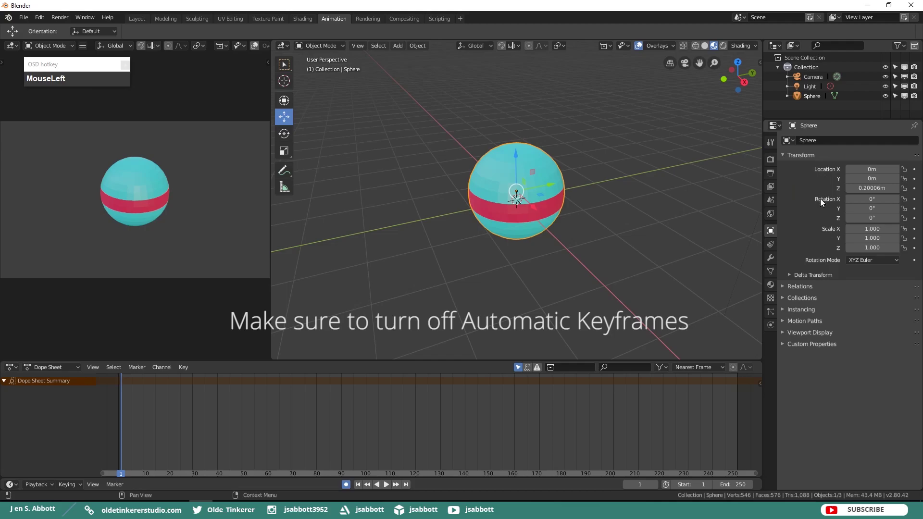
{"action": "key", "text": "KP_0"}
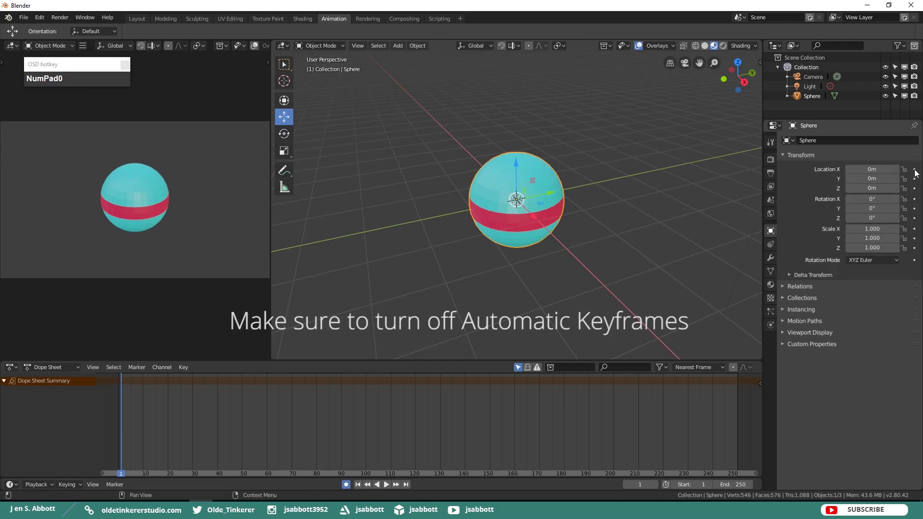
{"action": "left_click", "coordinate": [919, 173]}
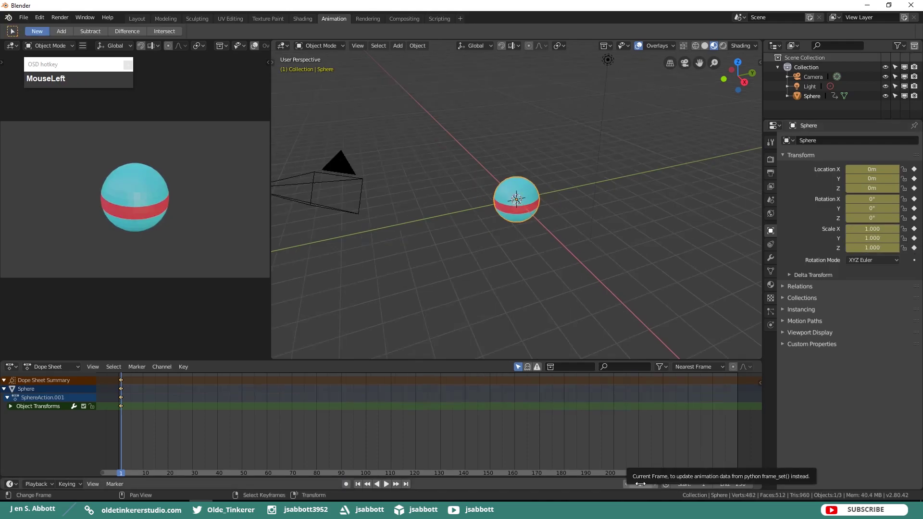
Set the current frame to 15 ready to raise the sphere to 2.38 m.
{"action": "key", "text": "KP_1"}
{"action": "key", "text": "KP_5"}
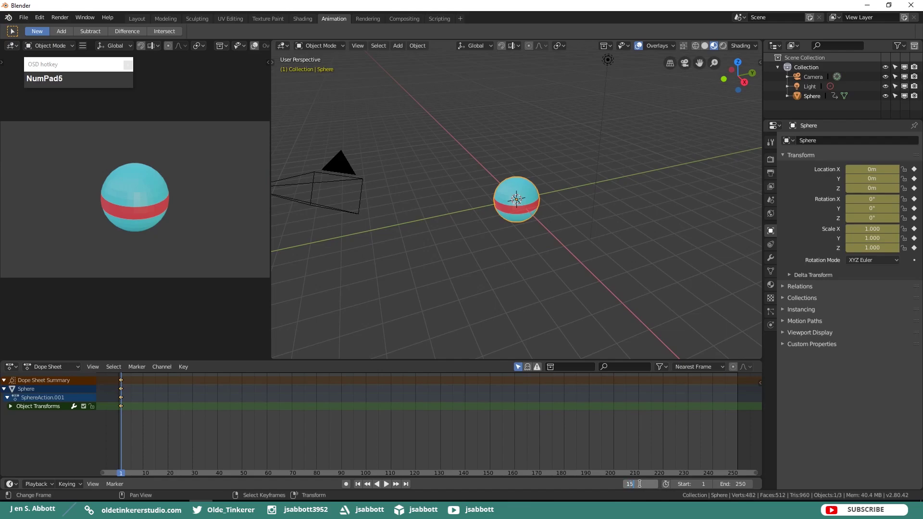
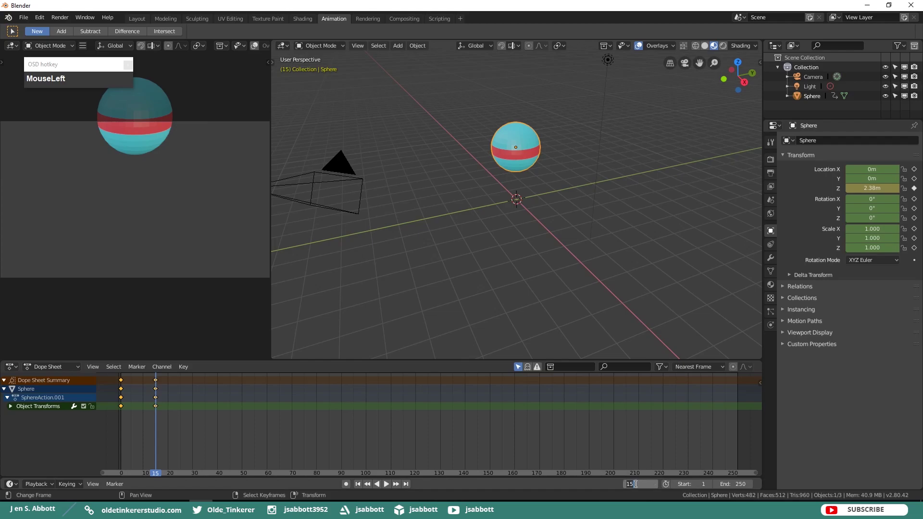
Set the current frame to 30 ready to tilt the sphere about 30° around Y.
{"action": "key", "text": "KP_3"}
{"action": "key", "text": "KP_0"}
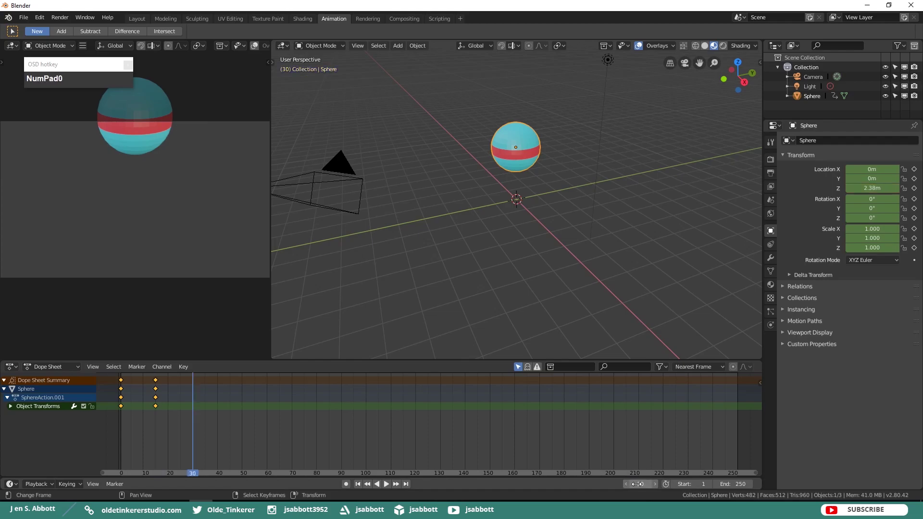
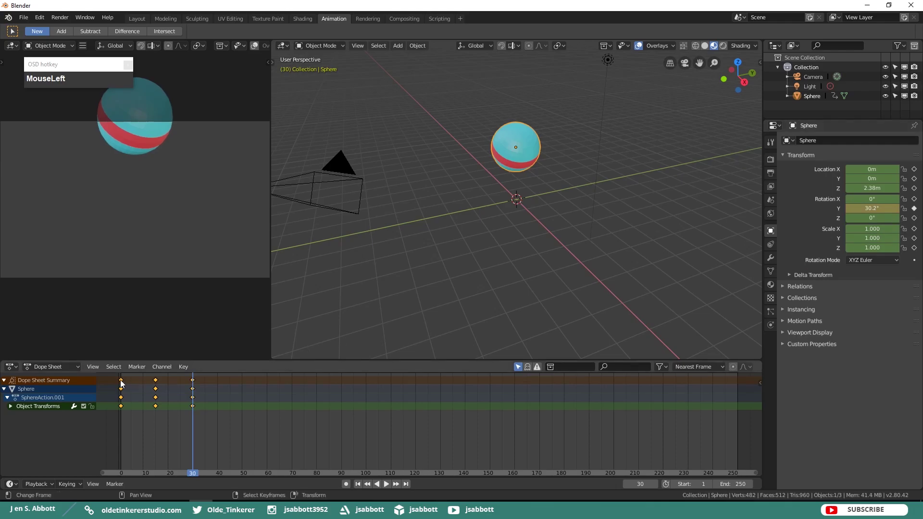
Duplicate the frame-1 keyframes and drop the copy at frame 45 as the landing pose.
{"action": "right_click", "coordinate": [124, 384]}
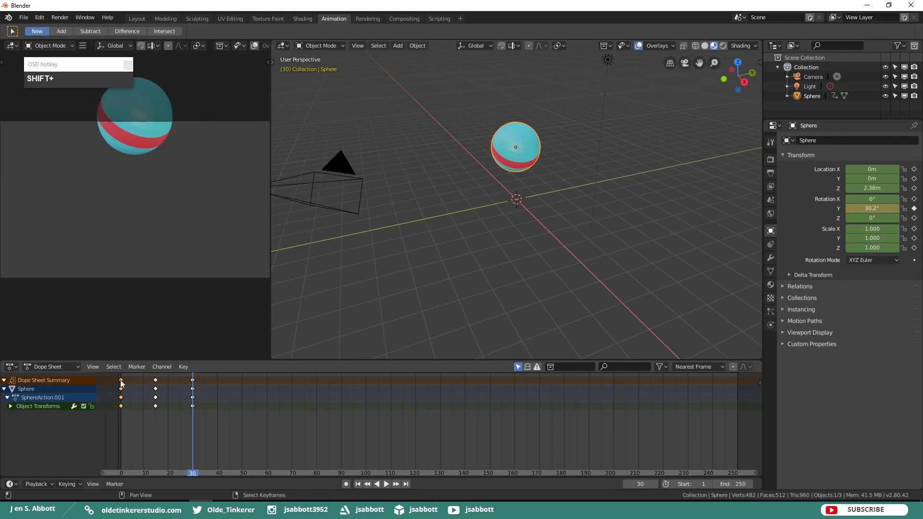
{"action": "key", "text": "shift+d"}
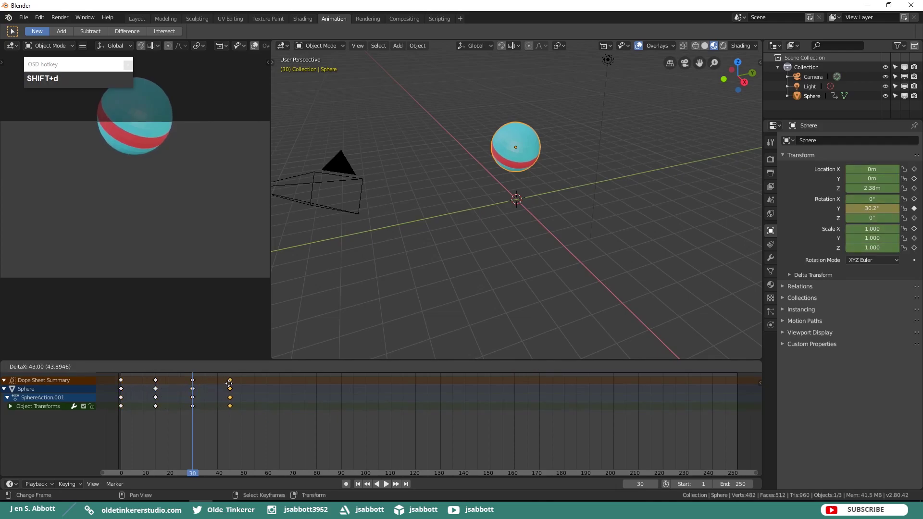
{"action": "left_click", "coordinate": [233, 388]}
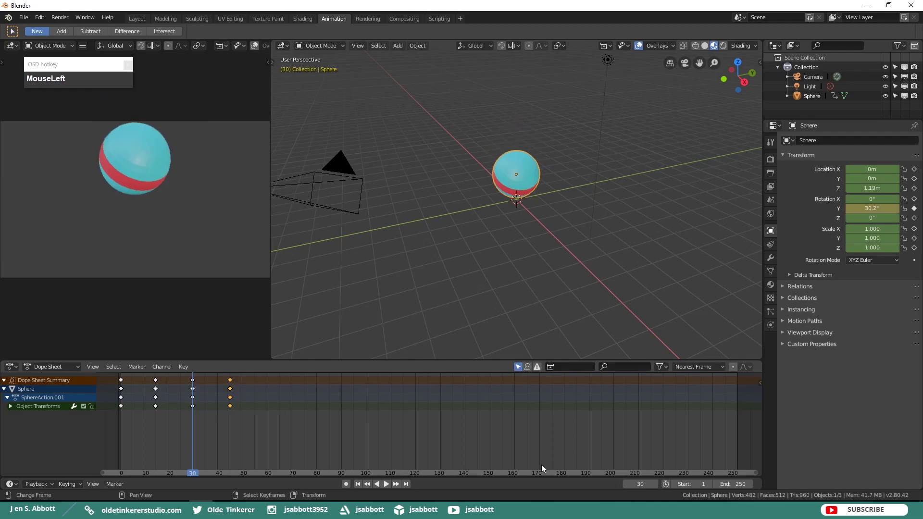
Return to frame 1 and play back the sphere's rise, tilt and landing animation.
{"action": "key", "text": "KP_1"}
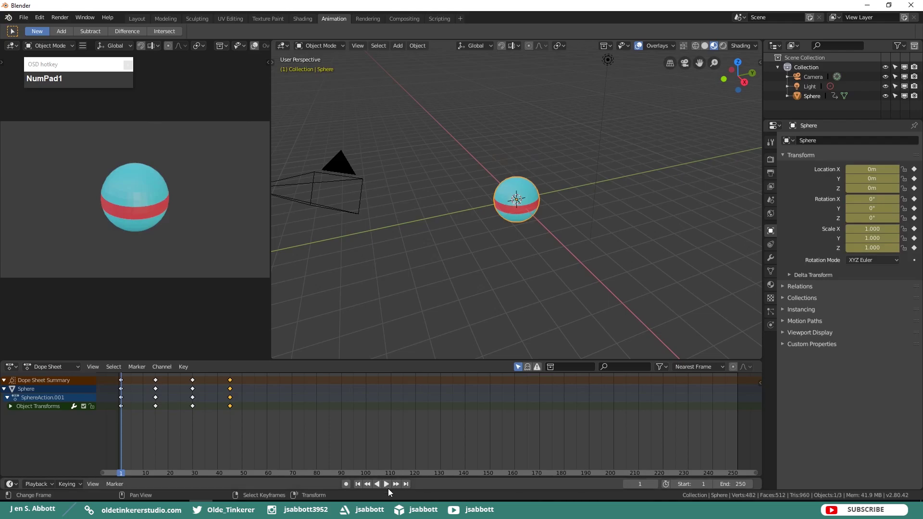
{"action": "left_click", "coordinate": [390, 489]}
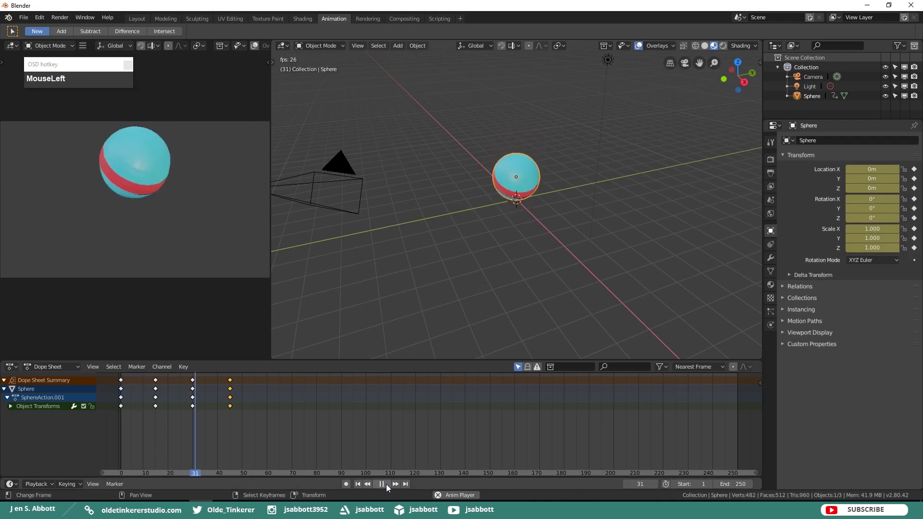